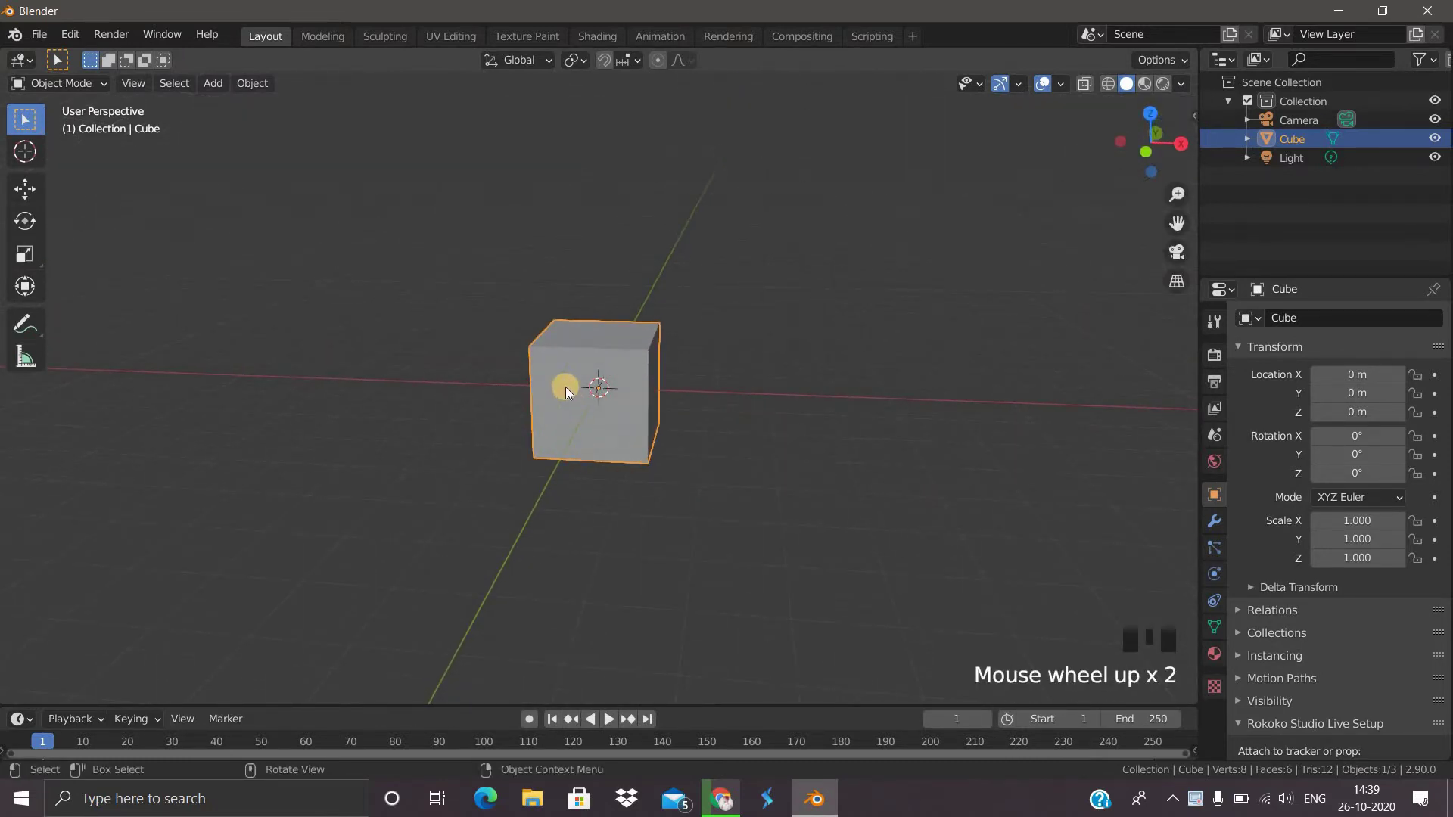
Step: Zoom the viewport in and out on the default cube before editing it
scroll(up, 3)
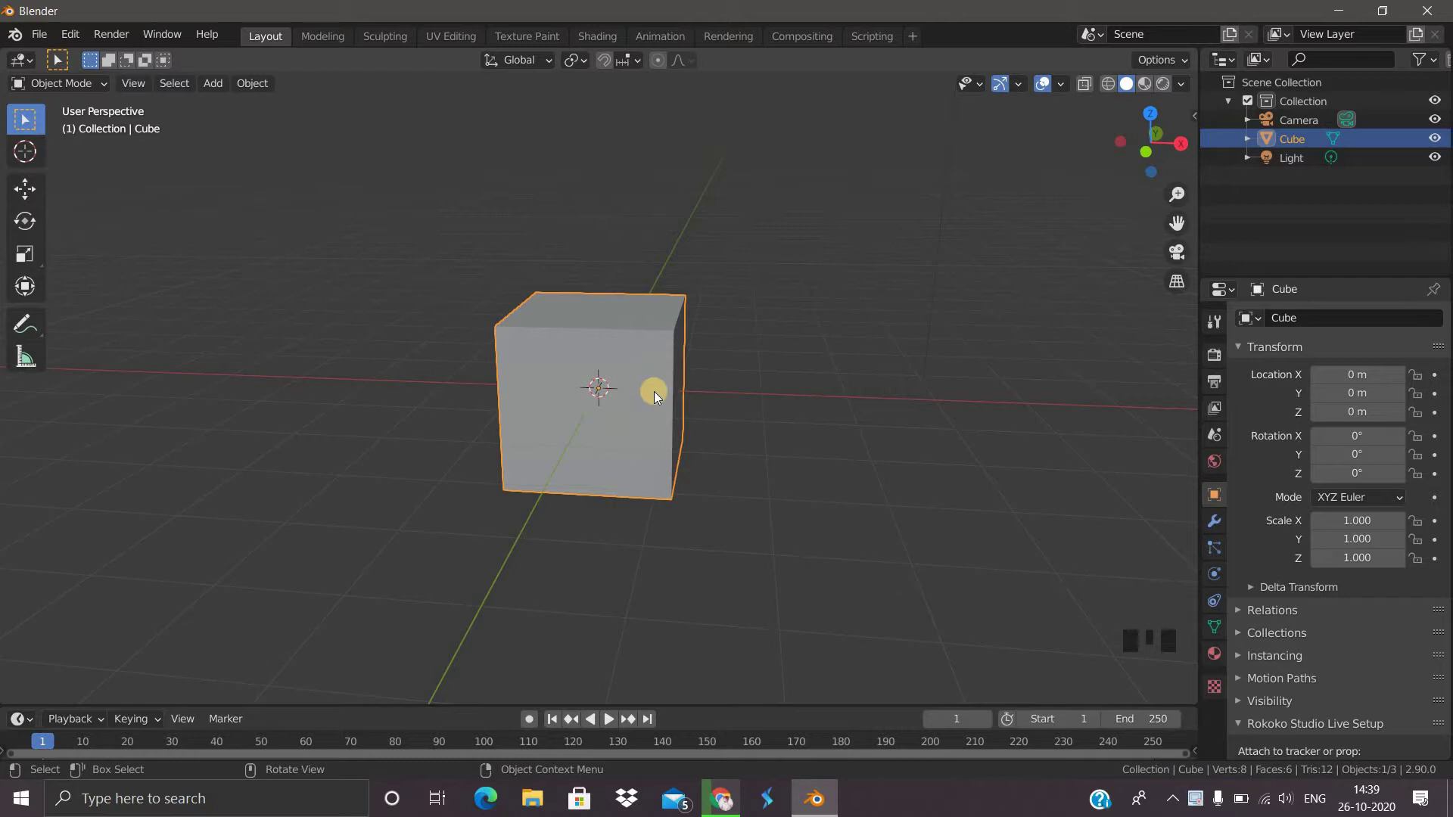
scroll(down, 3)
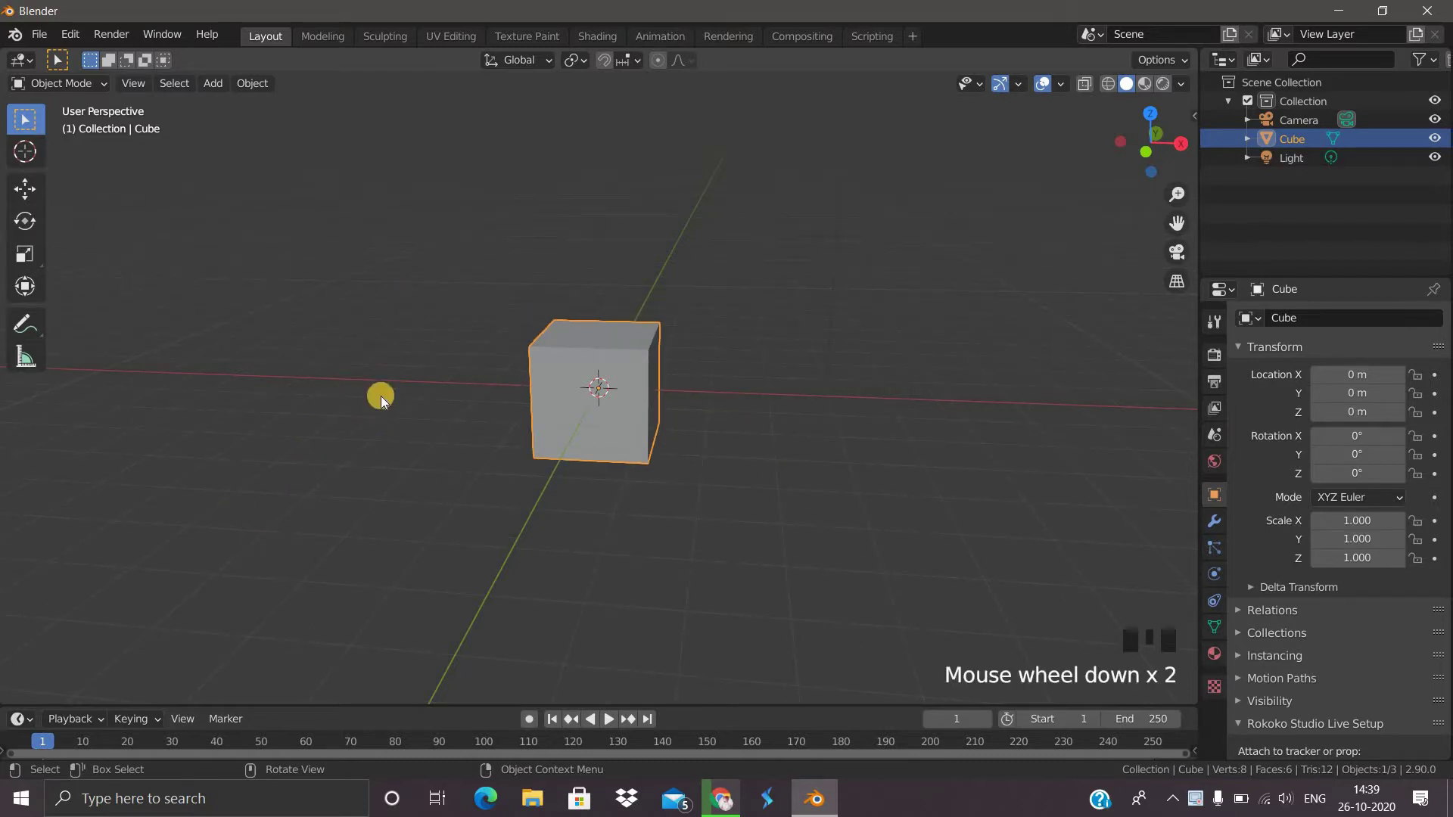
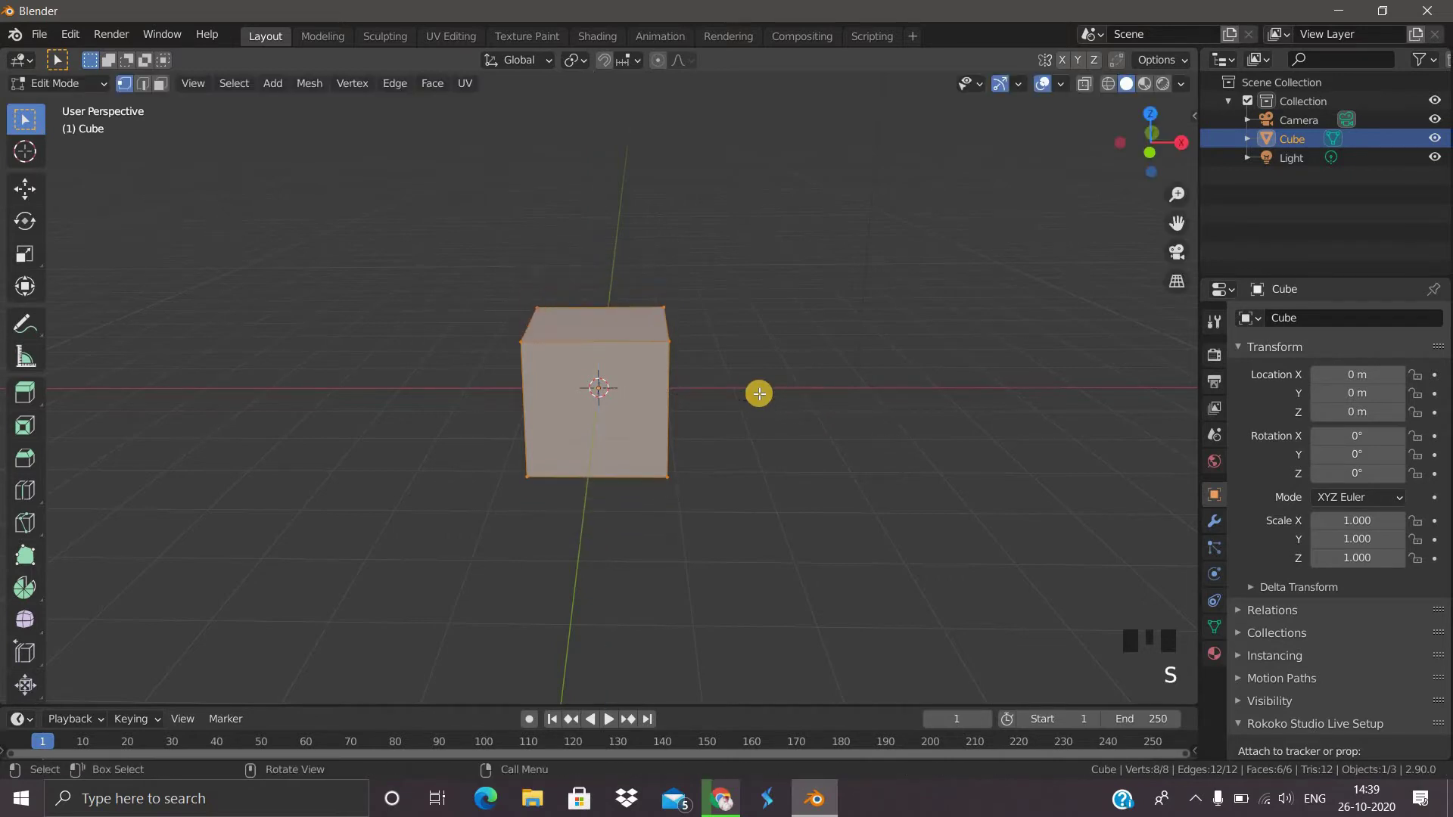
Step: Scale the cube along X into a long box and add a loop cut across its middle
key(s)
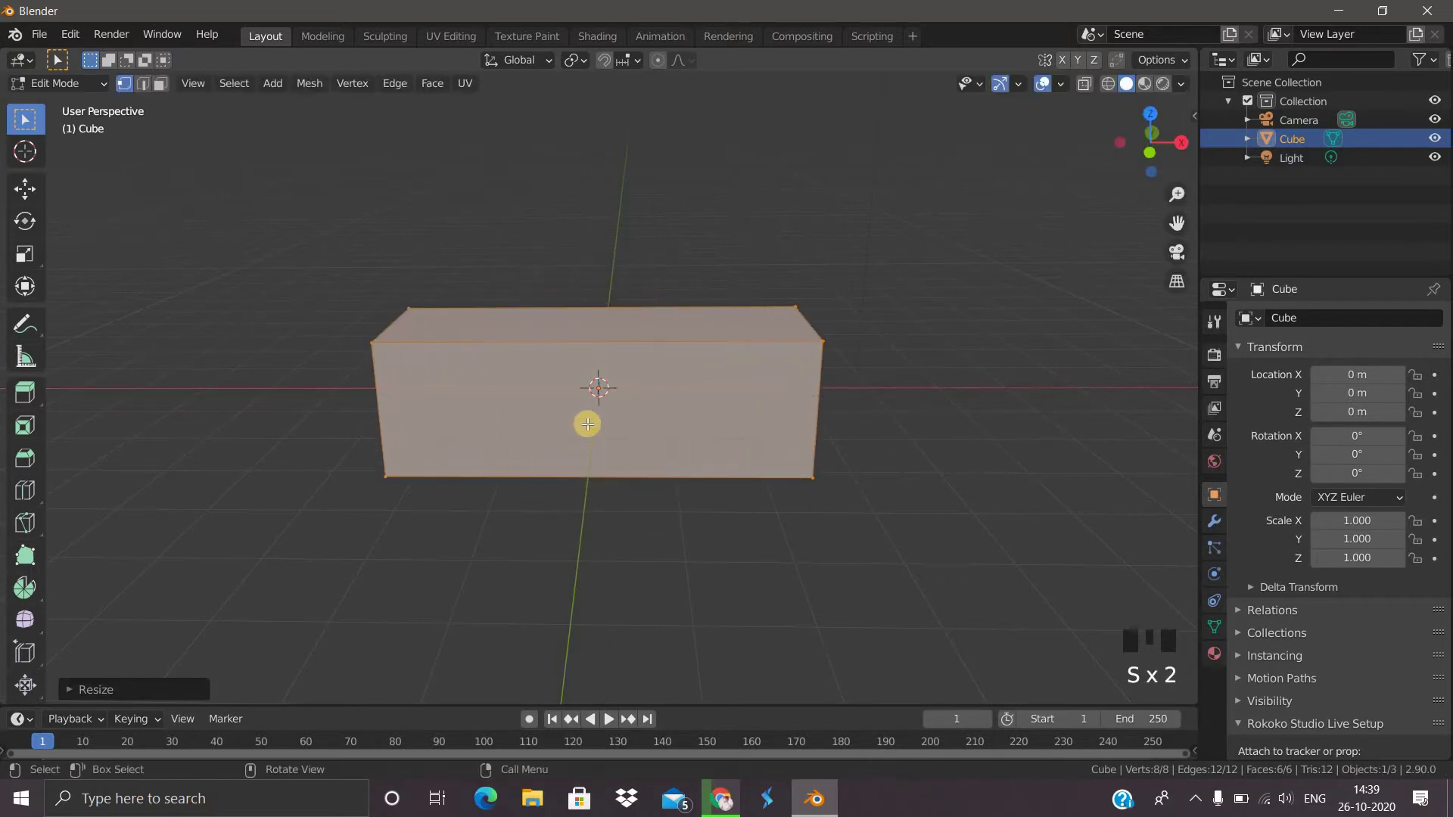
key(ctrl+r)
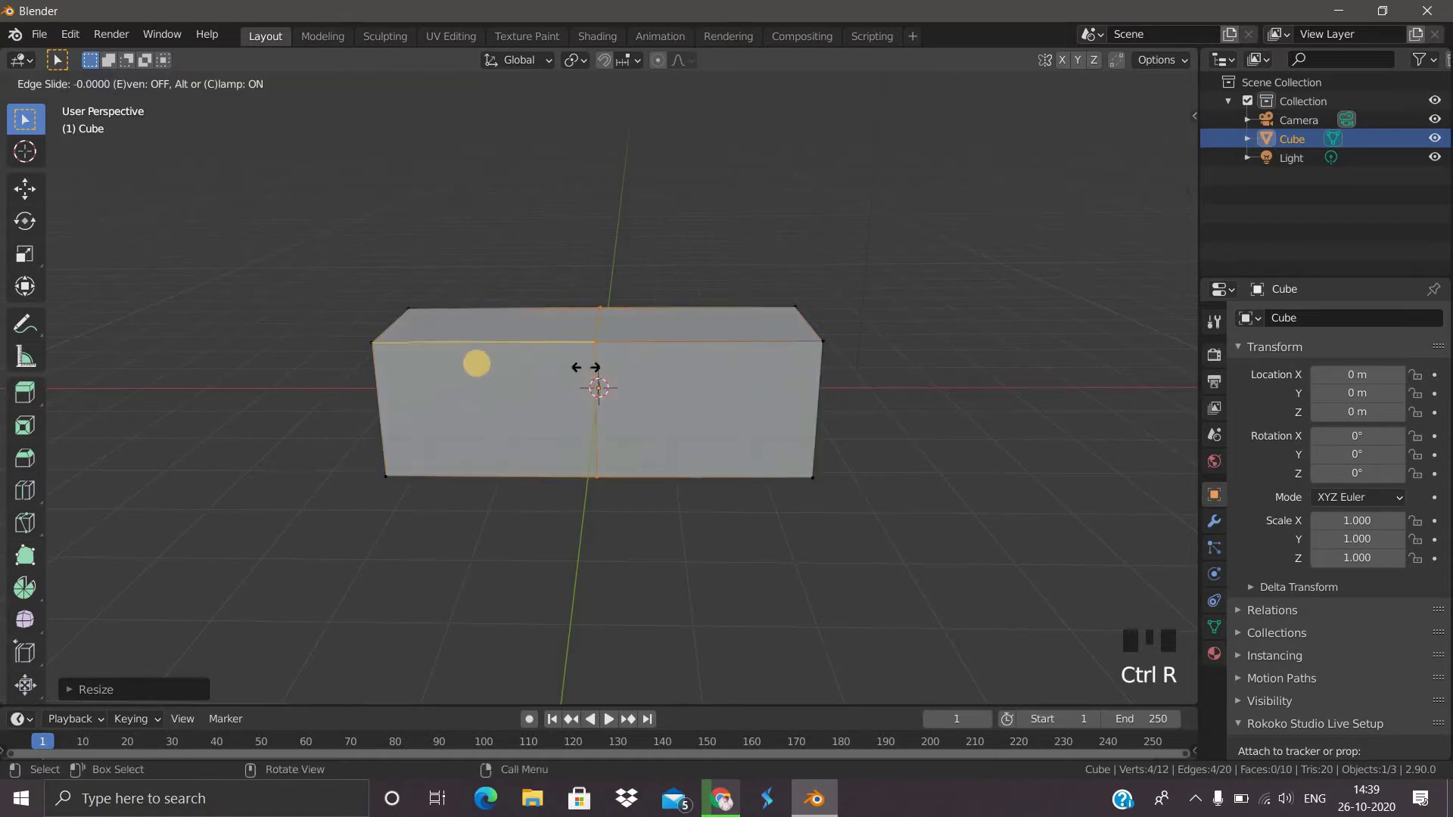
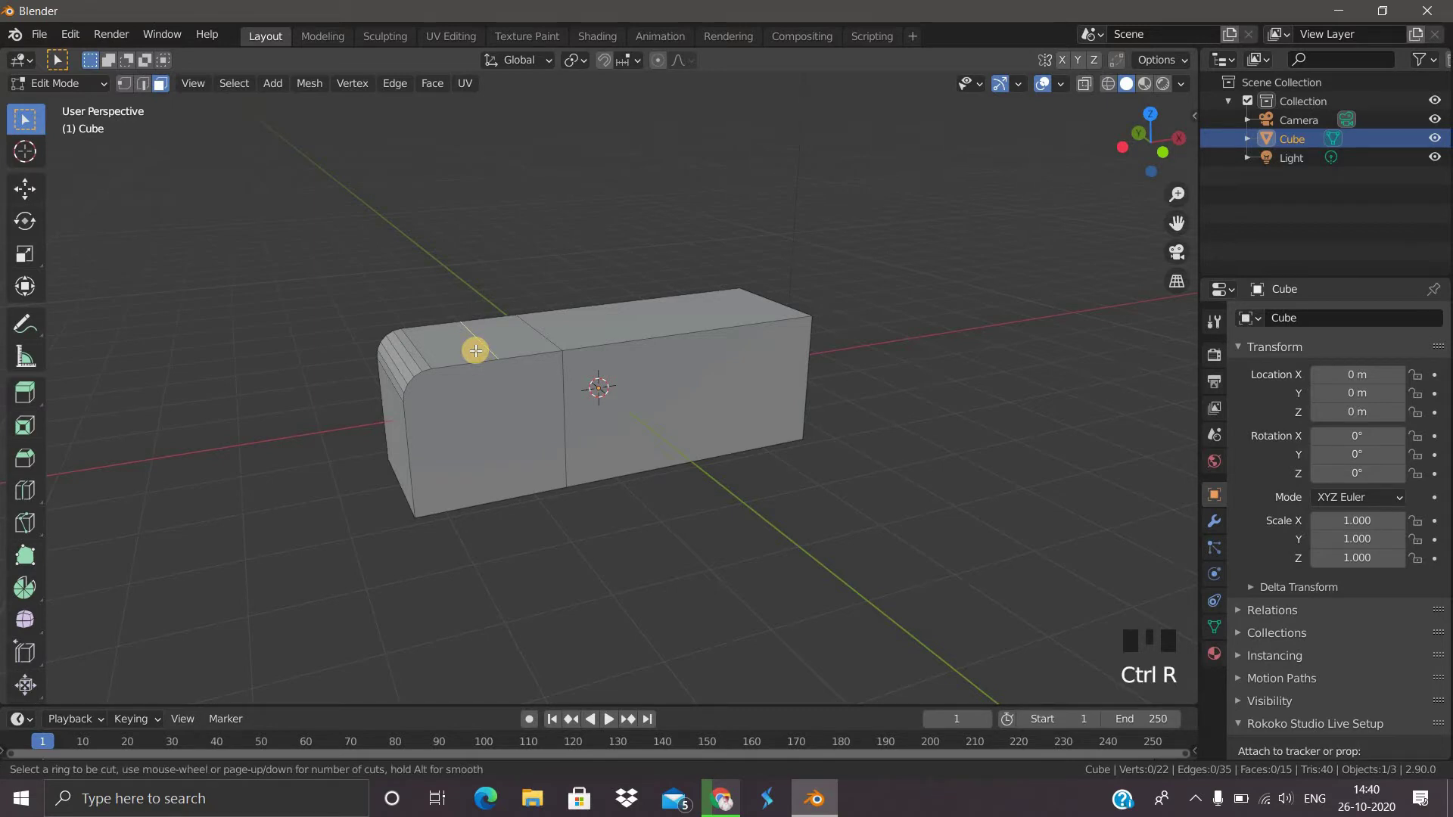
Step: From top view, select the section beside the rounded end for a second loop cut, then deselect
drag(323, 451, 323, 451)
key(KP_7)
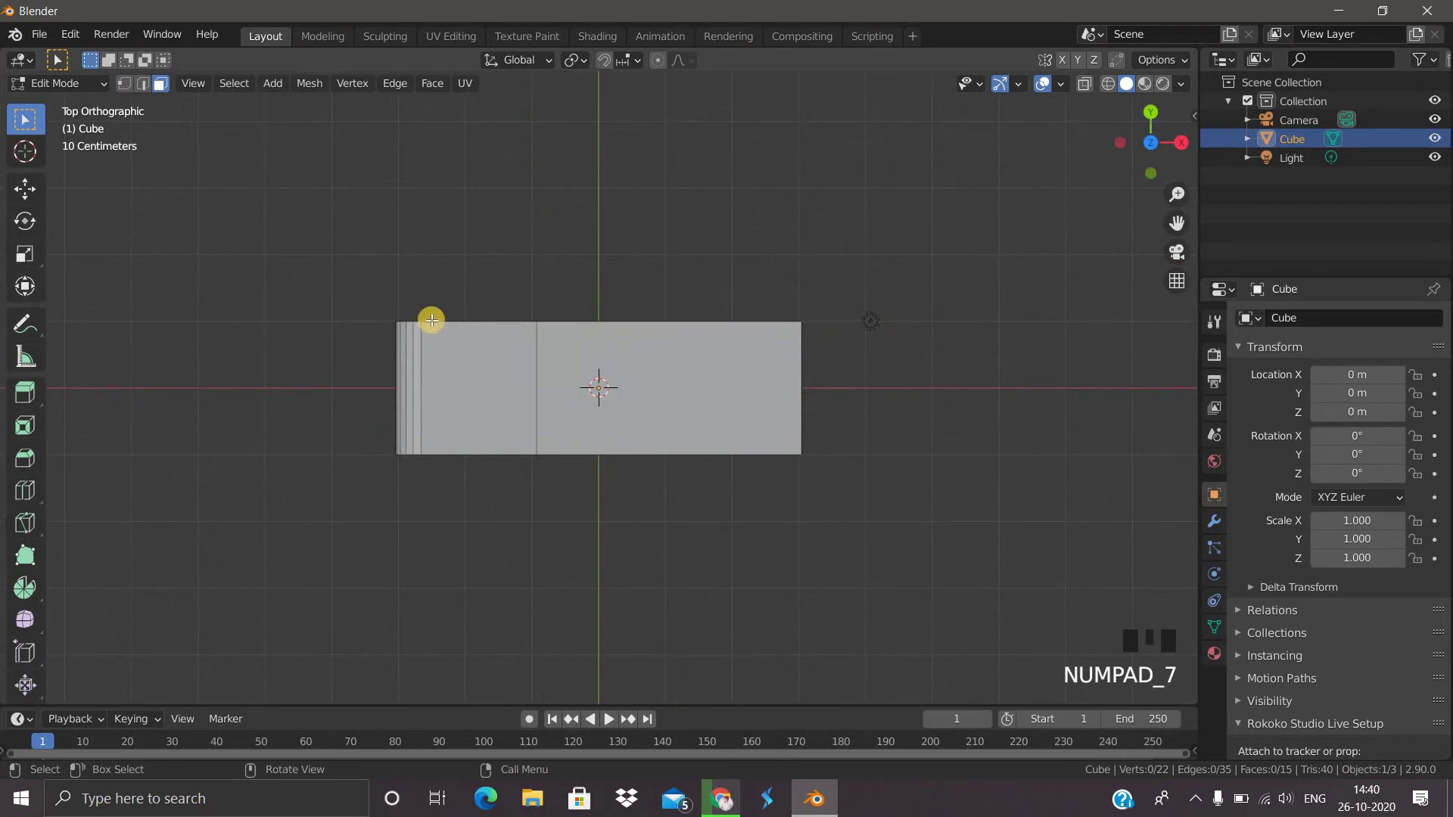
click(455, 424)
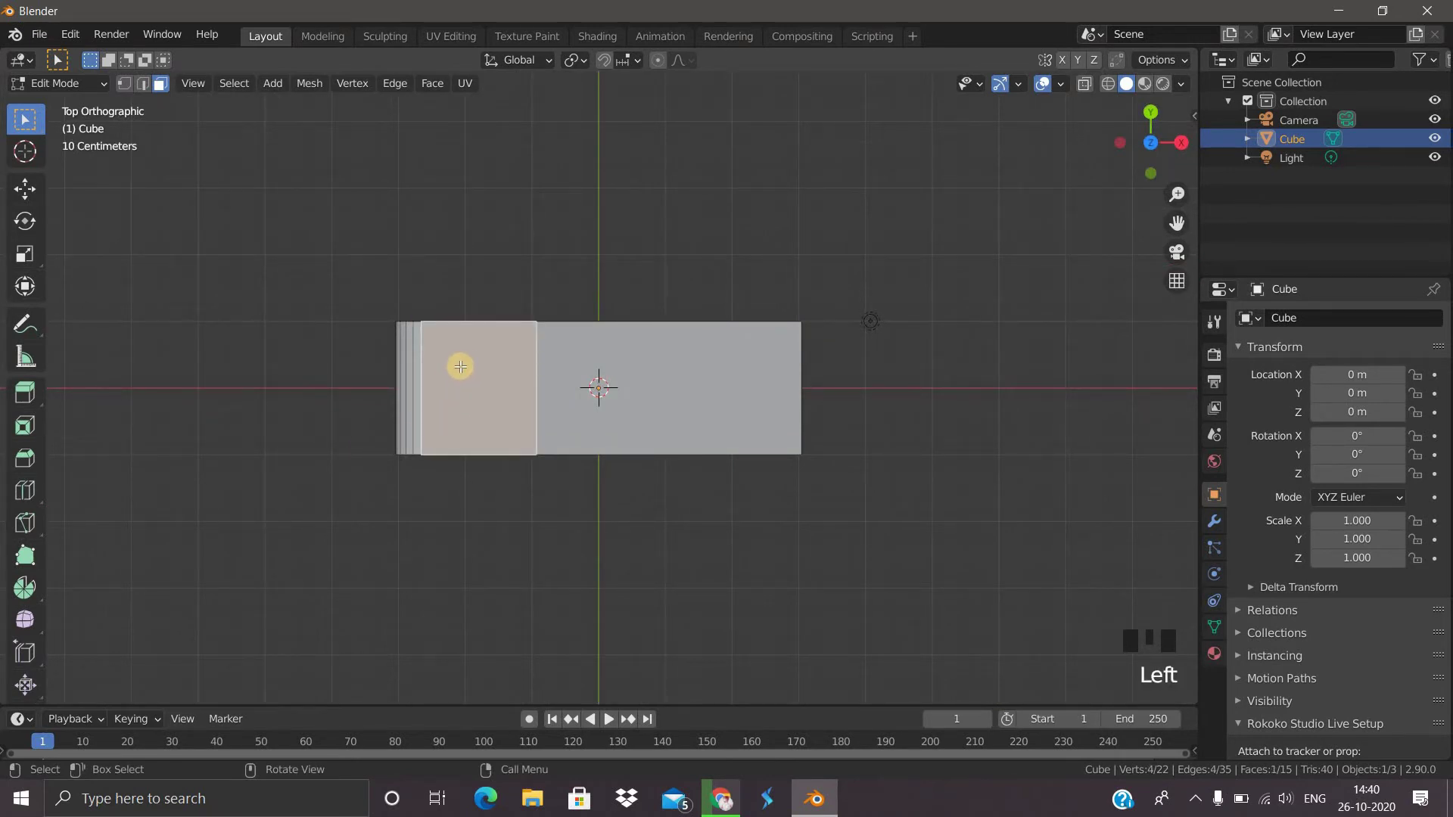
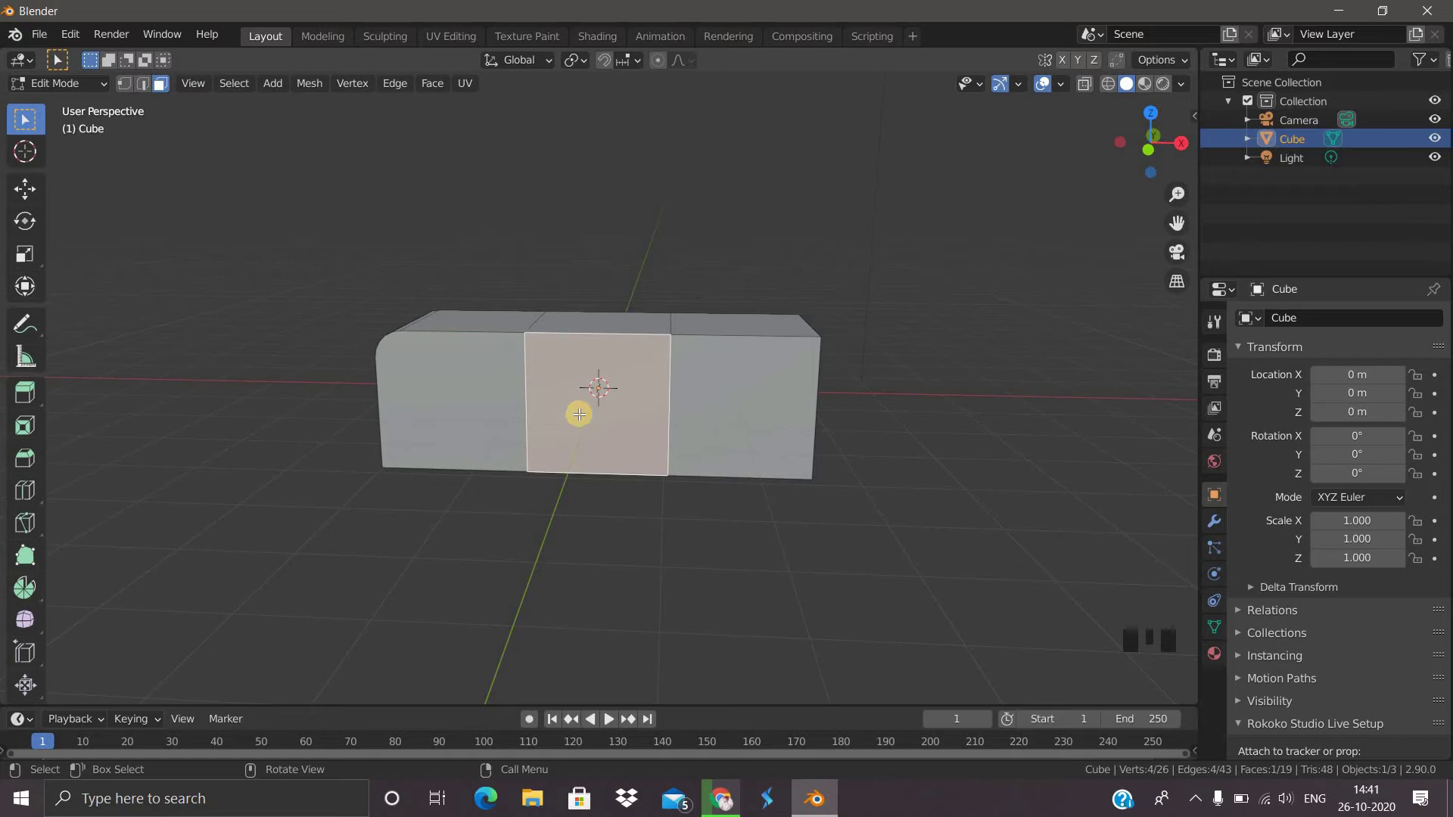
click(294, 432)
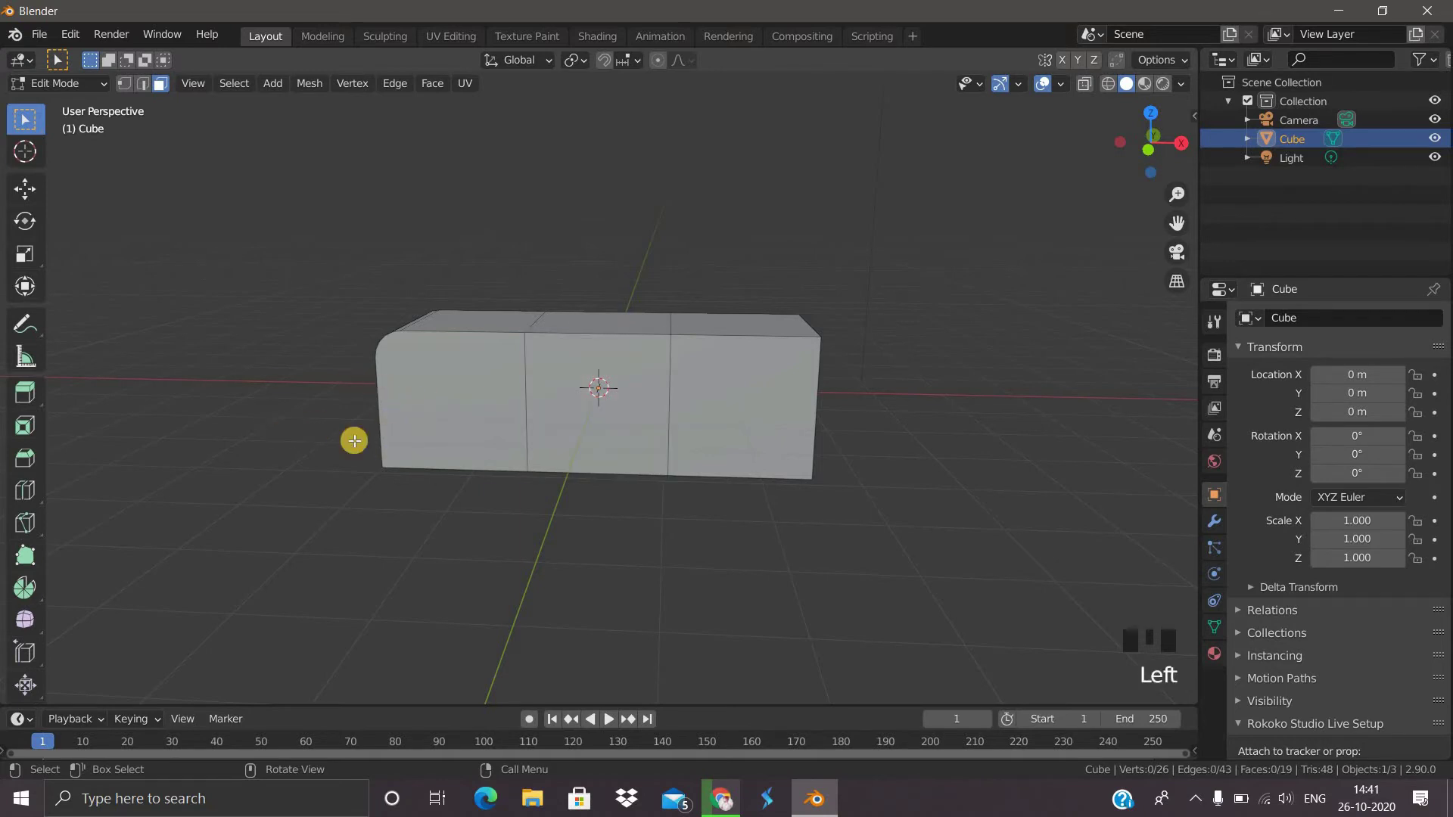
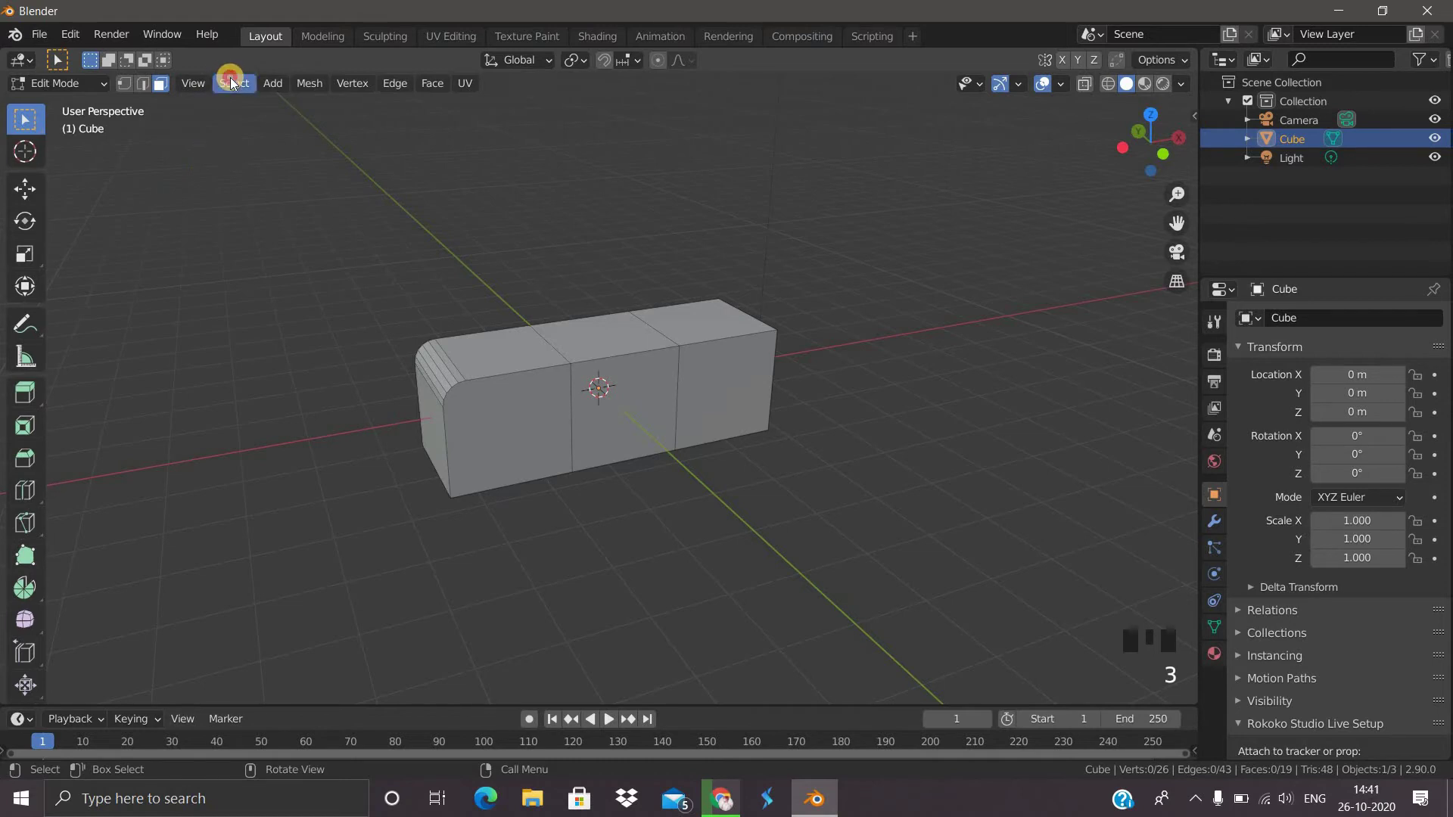
Step: Select Faces by Sides with more than 4 vertices, isolating the rounded end's n-gon
drag(235, 84, 457, 353)
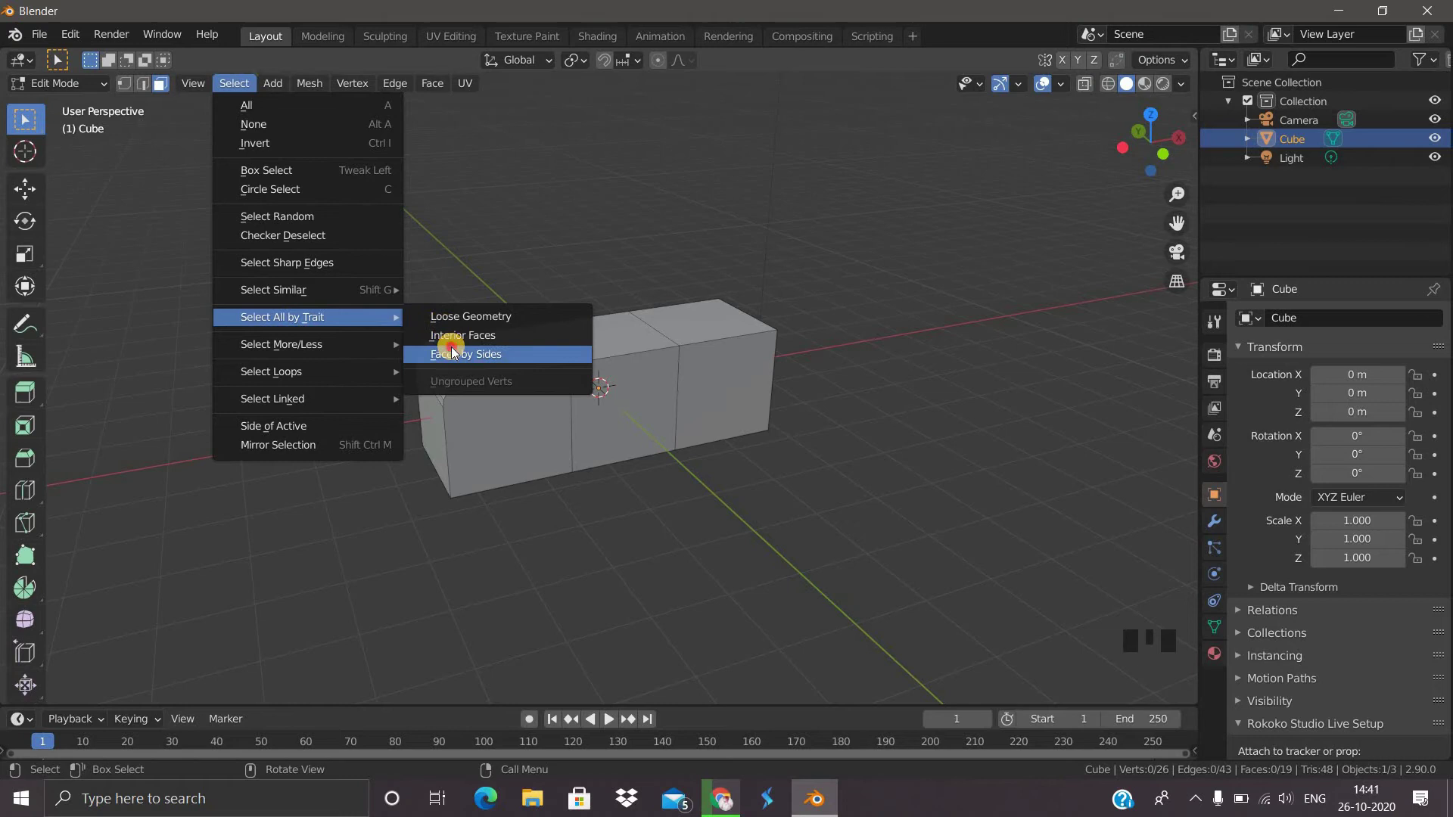
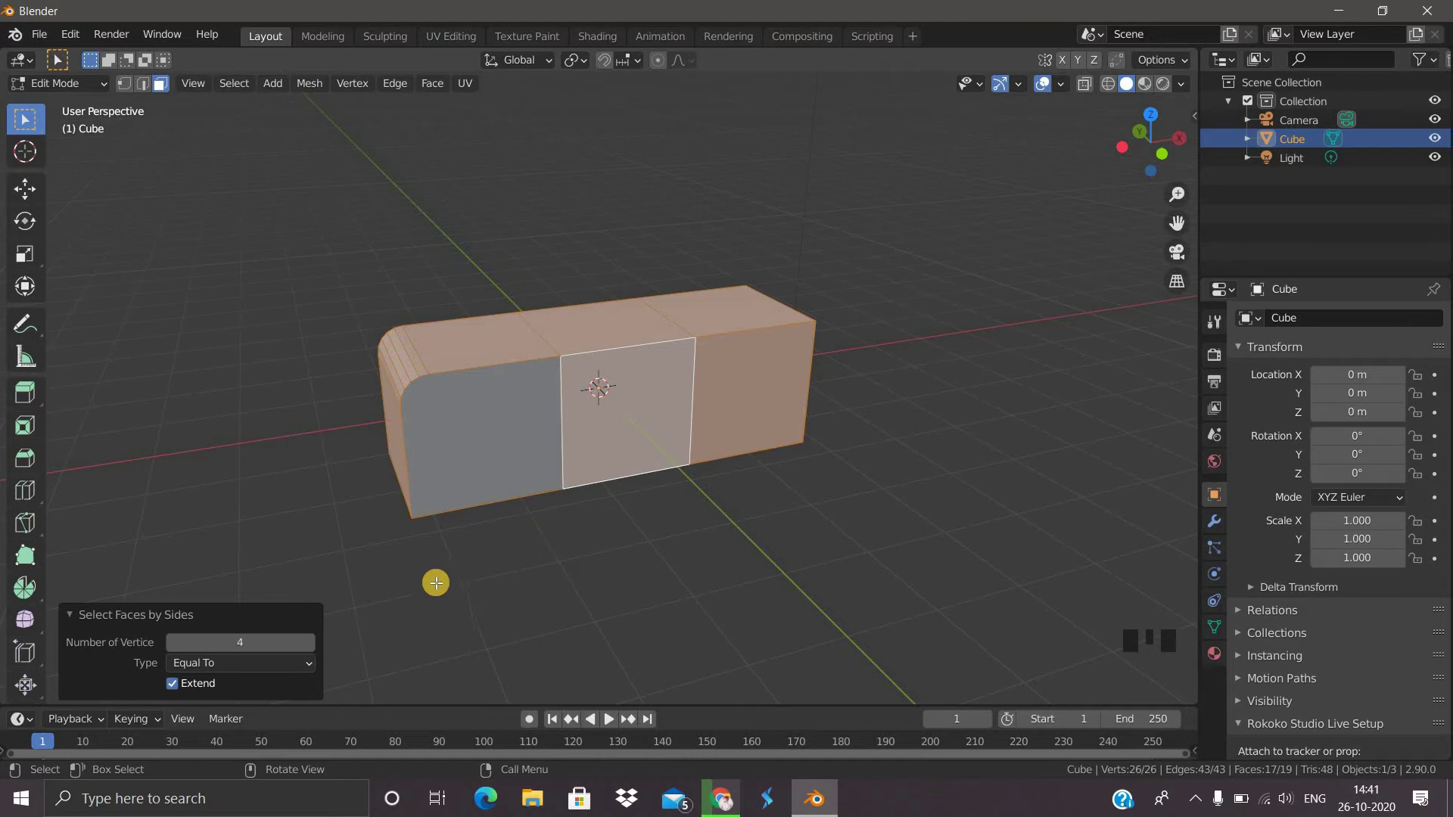
drag(754, 560, 214, 647)
drag(214, 647, 798, 512)
drag(798, 512, 671, 443)
scroll(down, 3)
drag(518, 425, 514, 497)
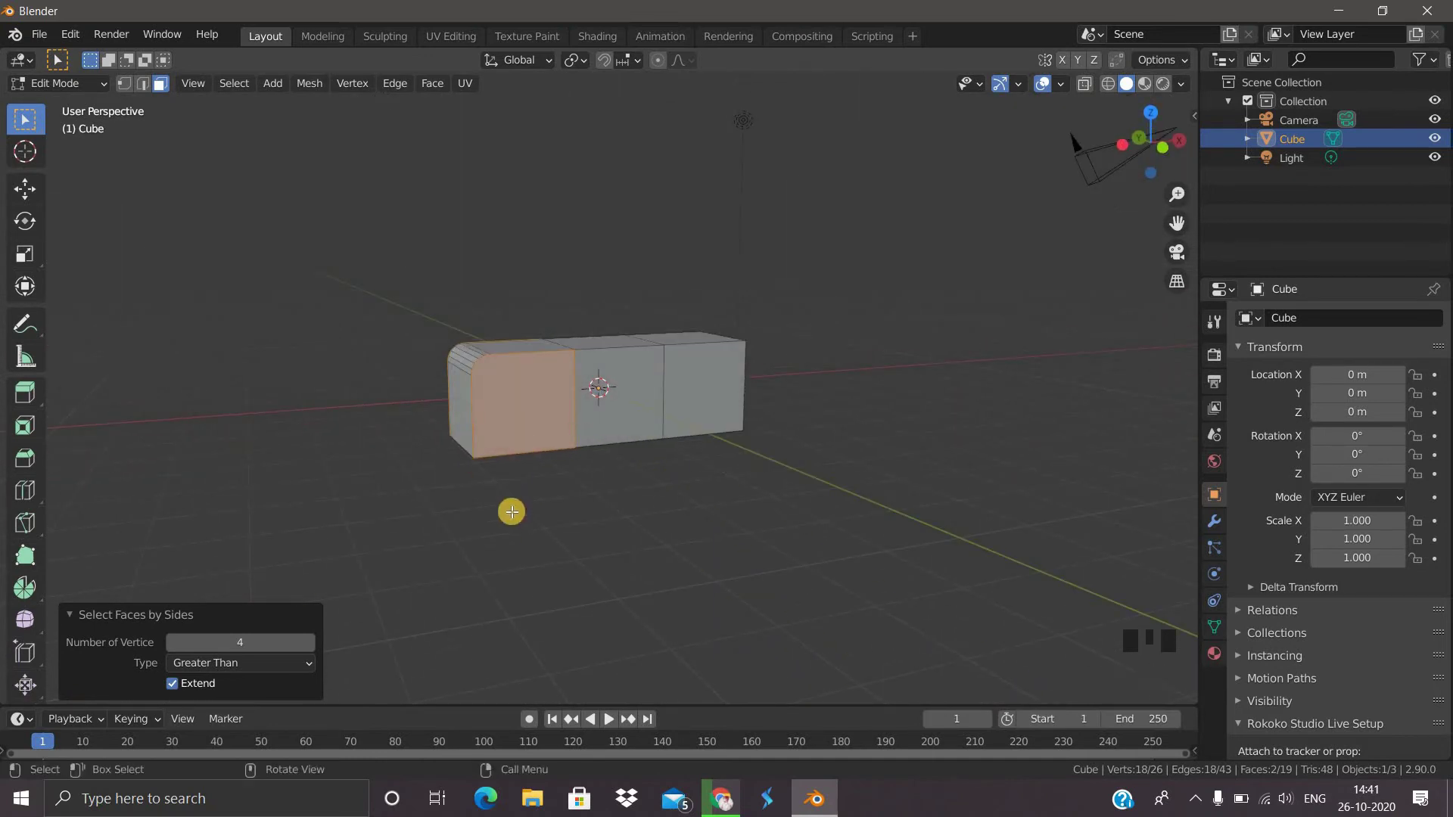
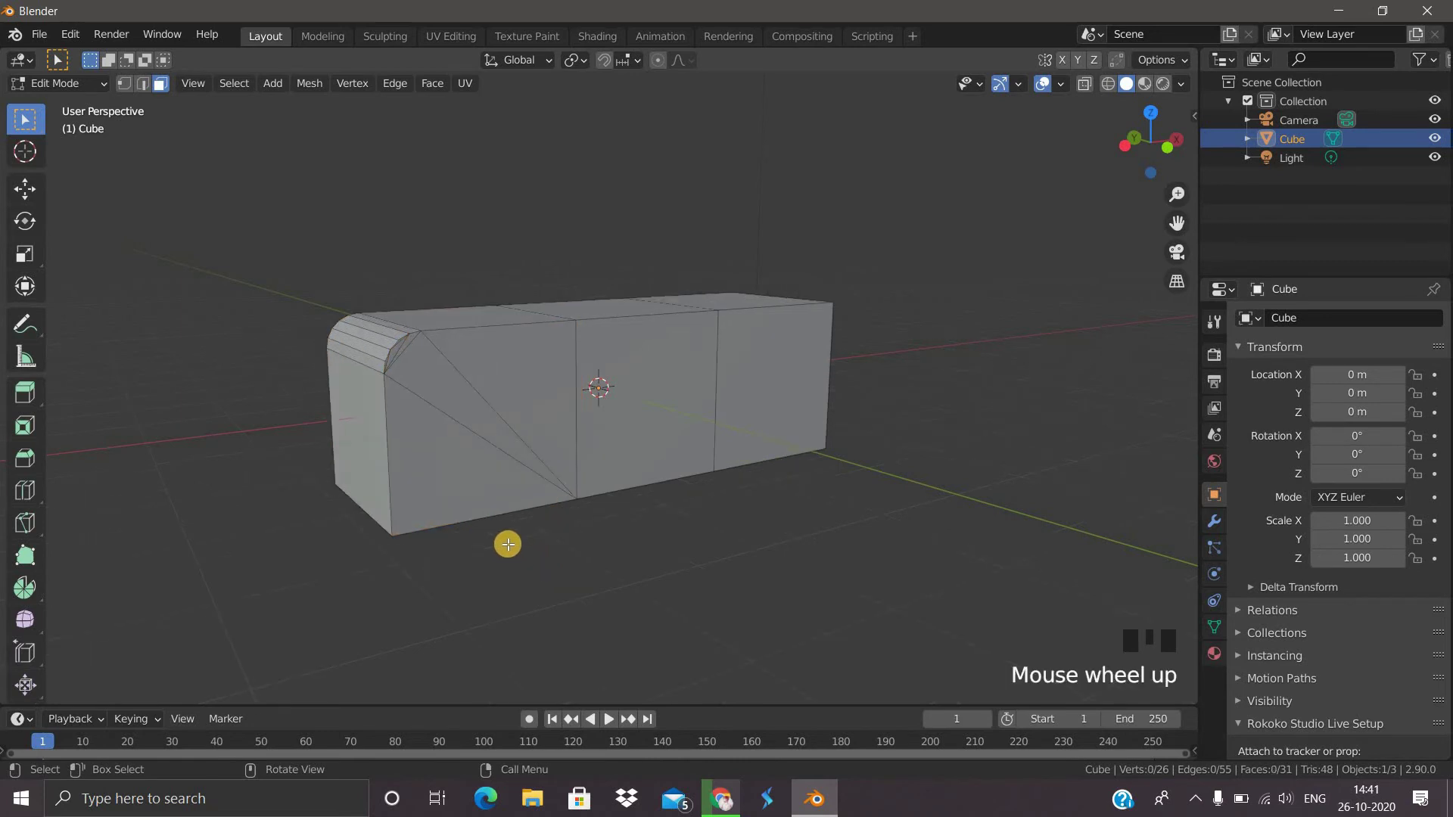
Step: Zoom in on the rounded end's n-gon face for the triangle-fan knife cuts
scroll(up, 3)
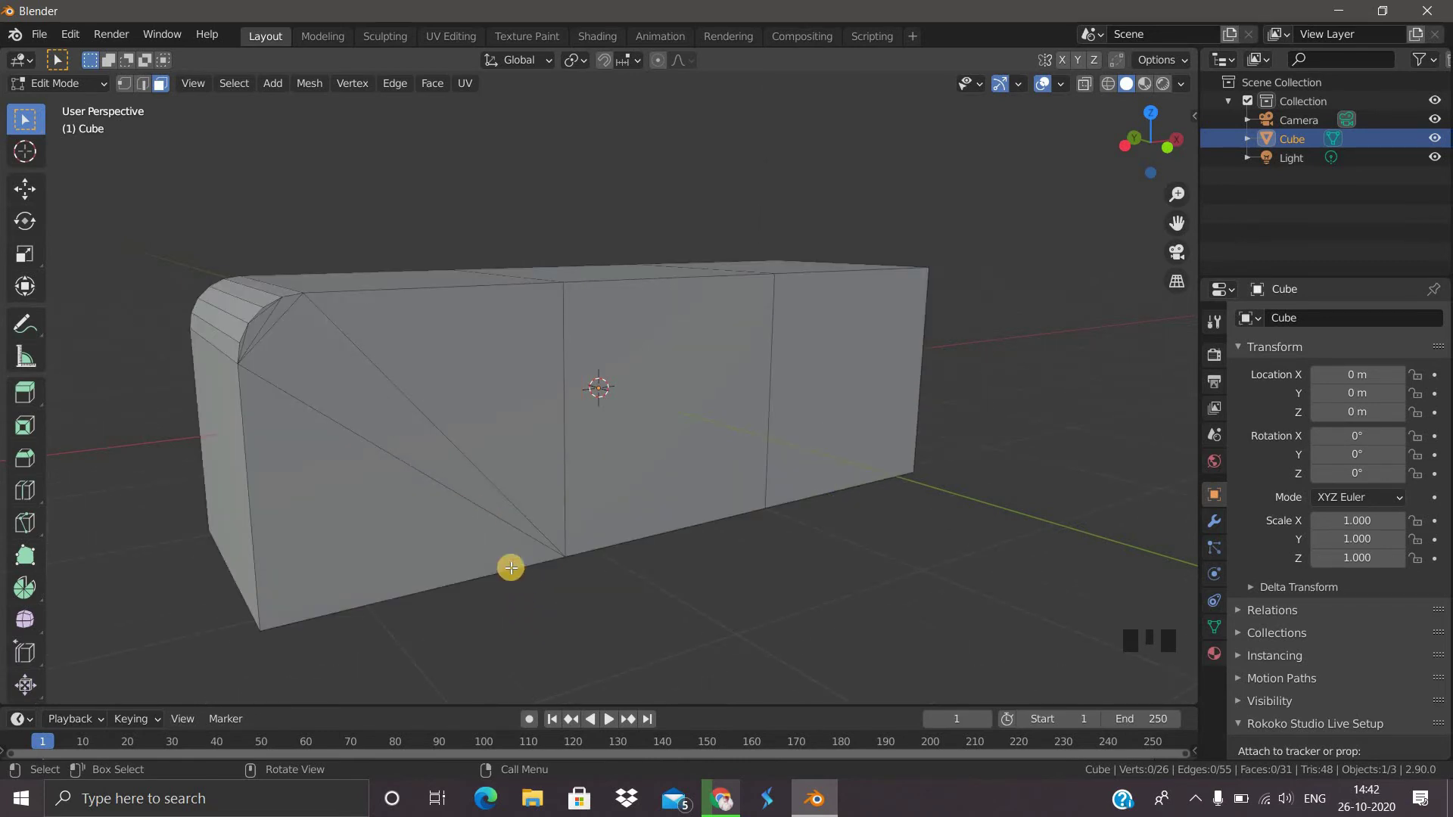
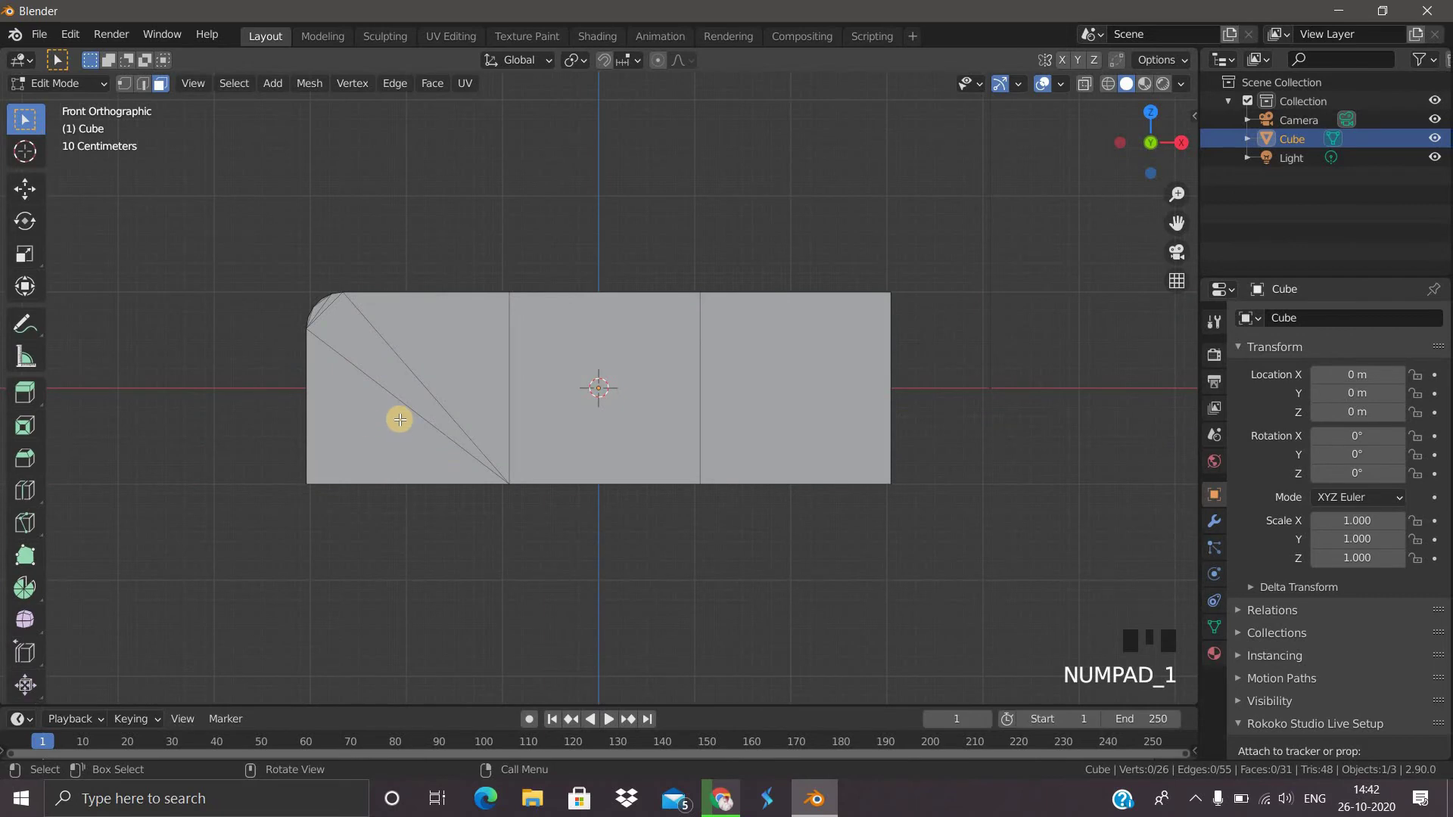
Step: Knife-cut a horizontal edge across the box's front faces
key(k)
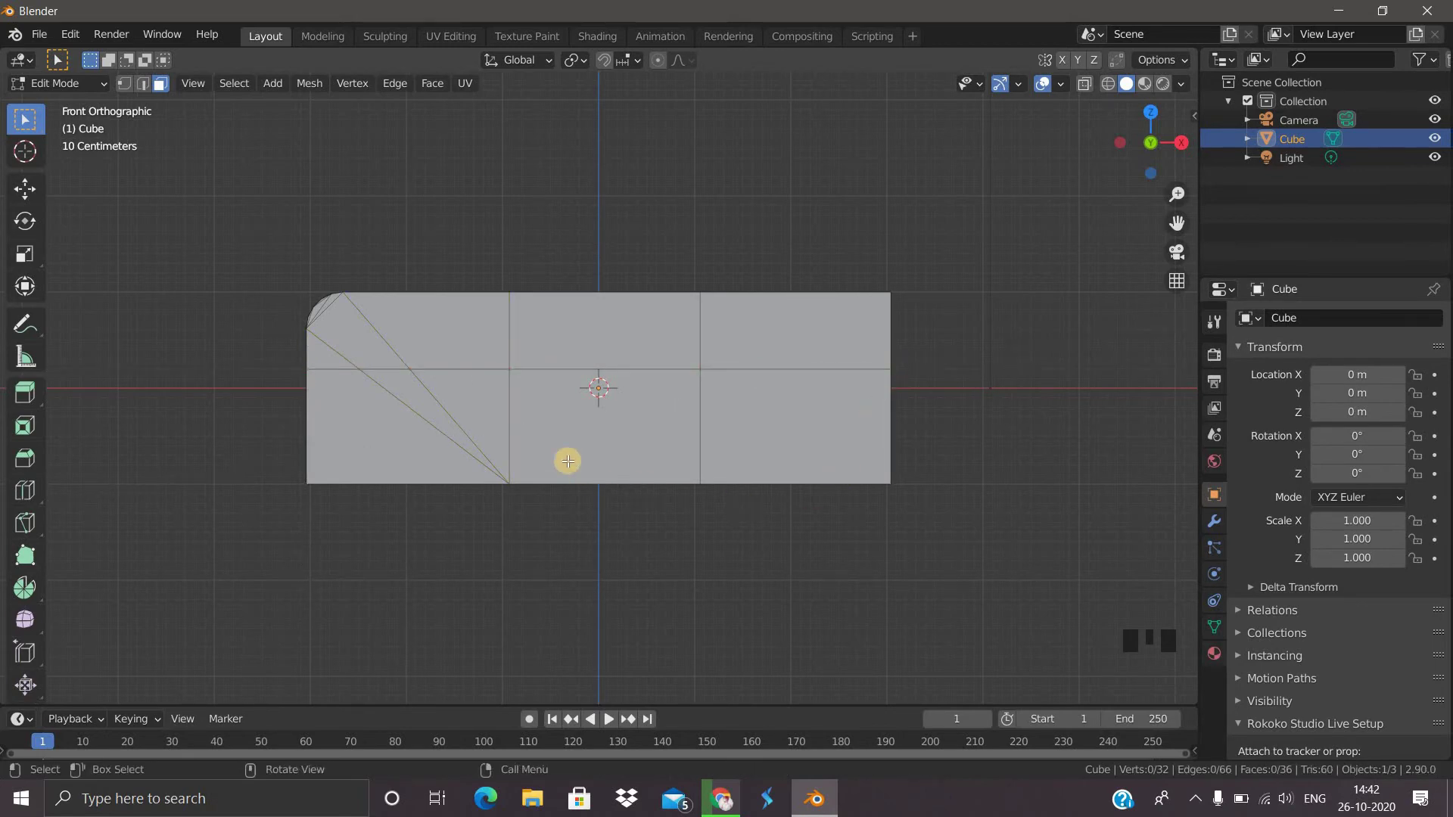
scroll(up, 3)
drag(594, 415, 629, 432)
scroll(down, 3)
Step: Switch to side view and start a knife cut across the side face
key(KP_1)
scroll(up, 3)
key(k)
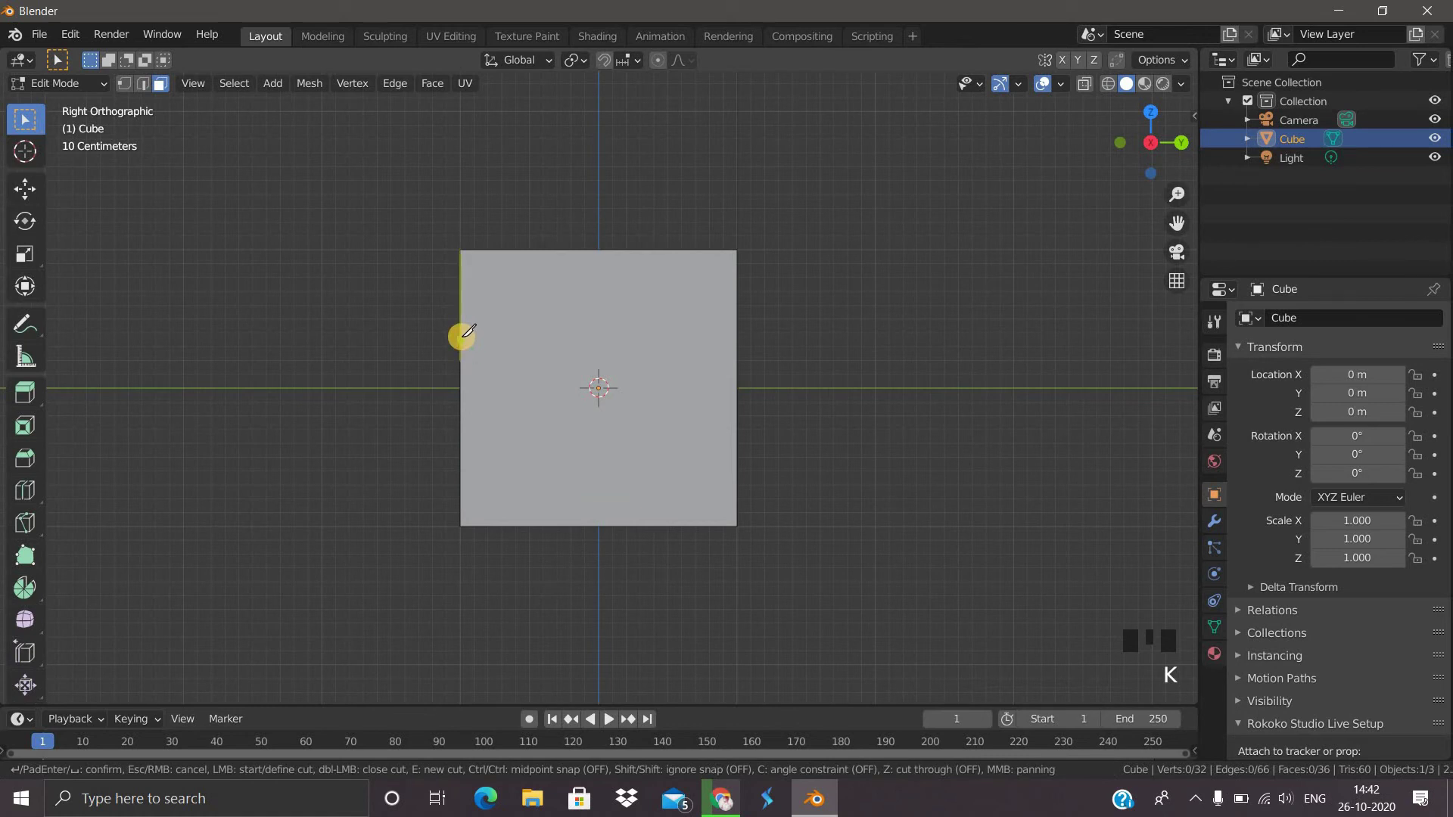
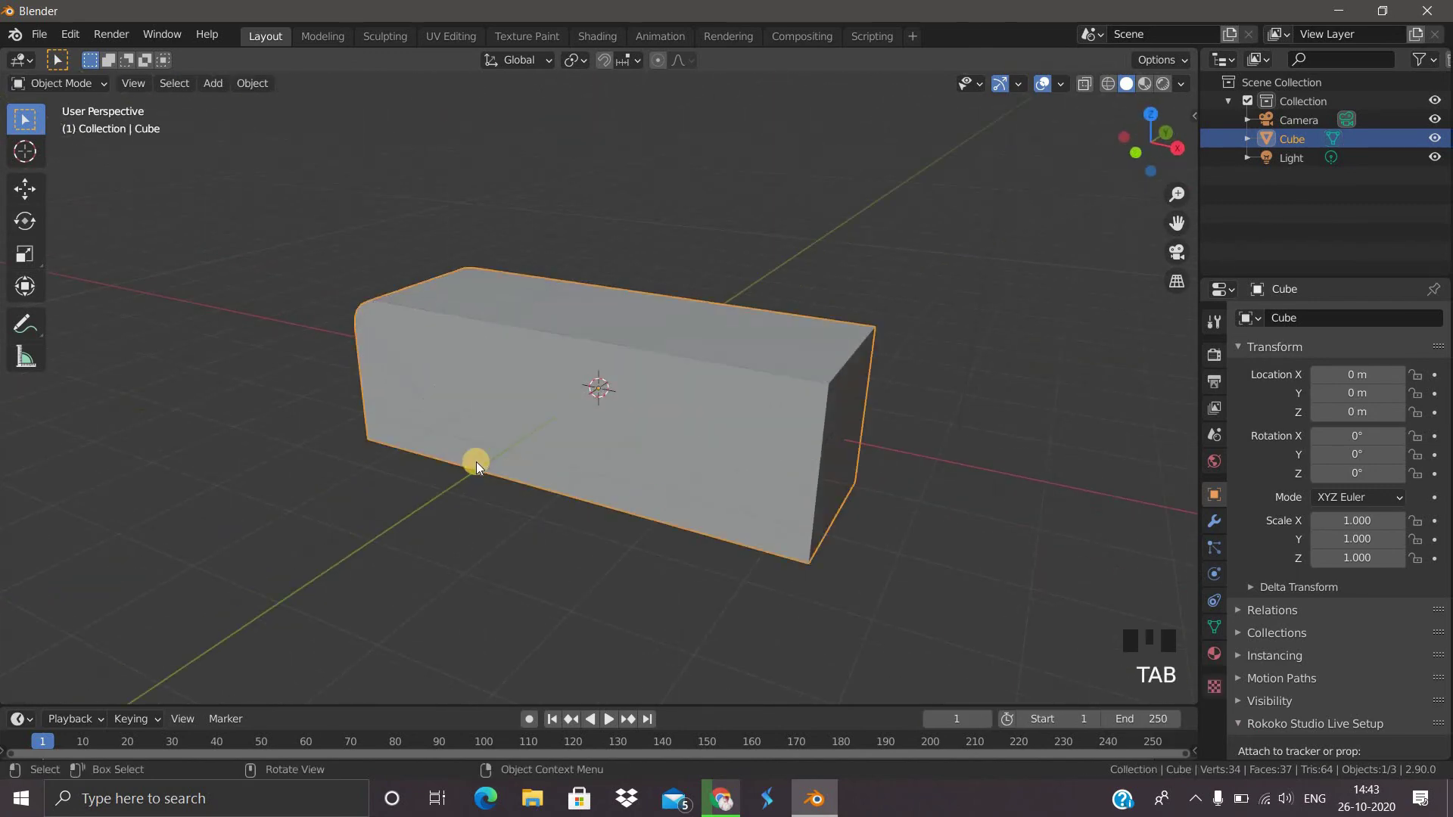
Step: Orbit and zoom around the finished long box with its rounded end in Object Mode
scroll(down, 3)
drag(686, 396, 338, 420)
scroll(up, 3)
scroll(up, 3)
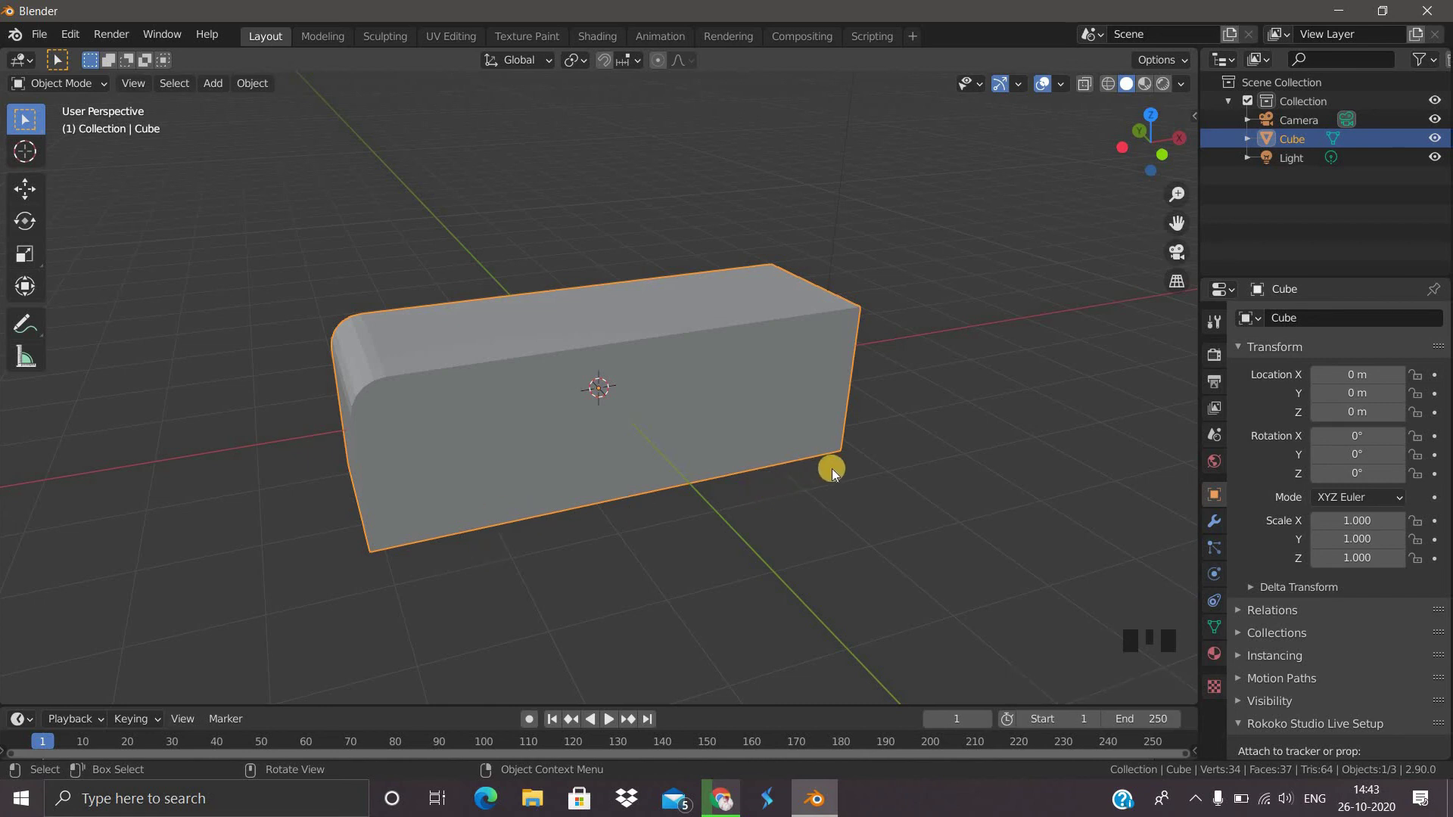
scroll(up, 3)
scroll(down, 3)
drag(799, 317, 844, 412)
scroll(down, 3)
drag(512, 451, 564, 576)
scroll(up, 3)
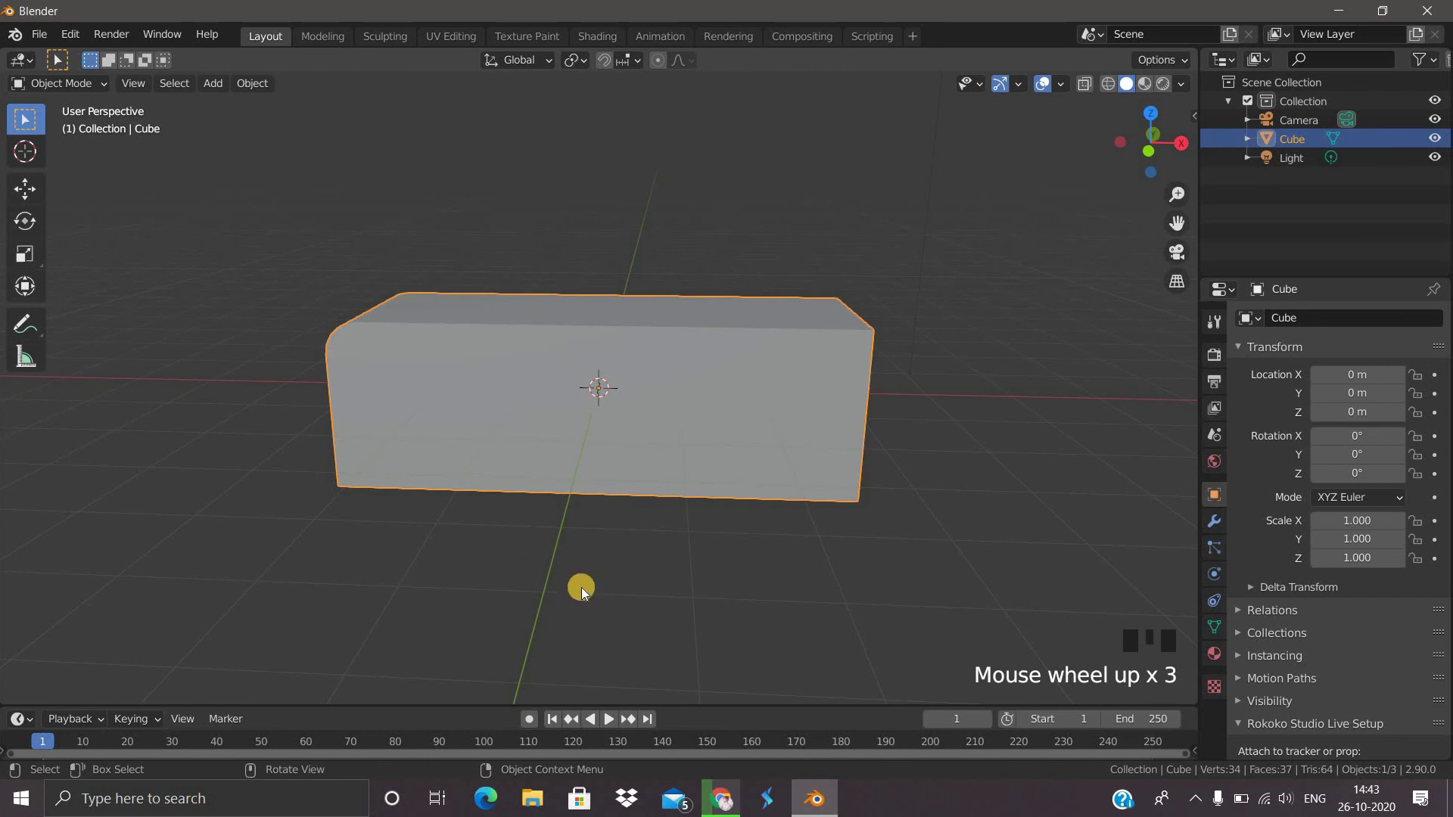